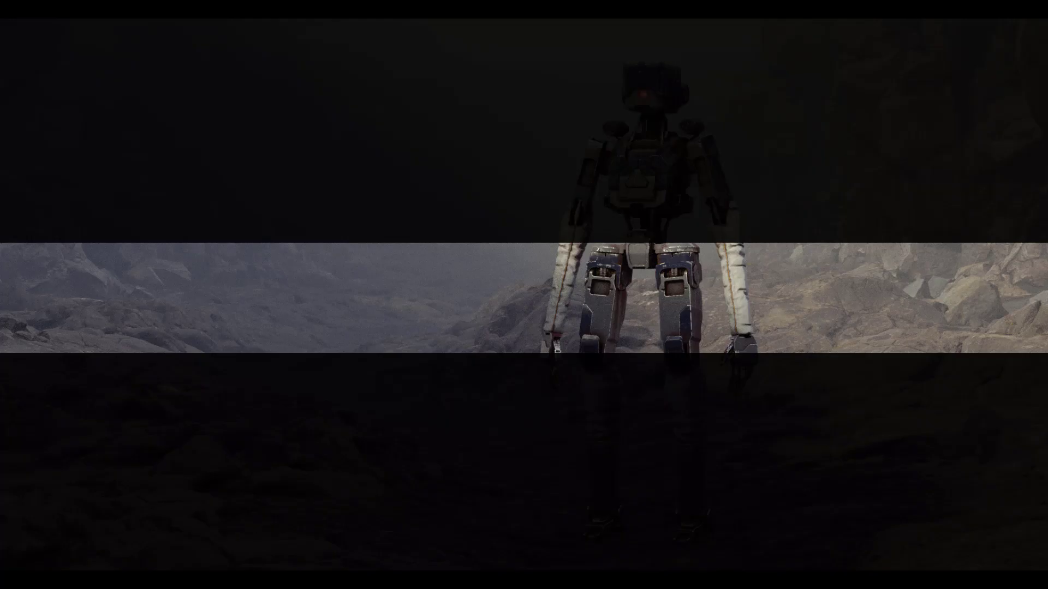
# Step: Adjust the notched cube's bevel to width about 0.053 and confirm it
pyautogui.press('q')
pyautogui.click(706, 229)
pyautogui.press('3')
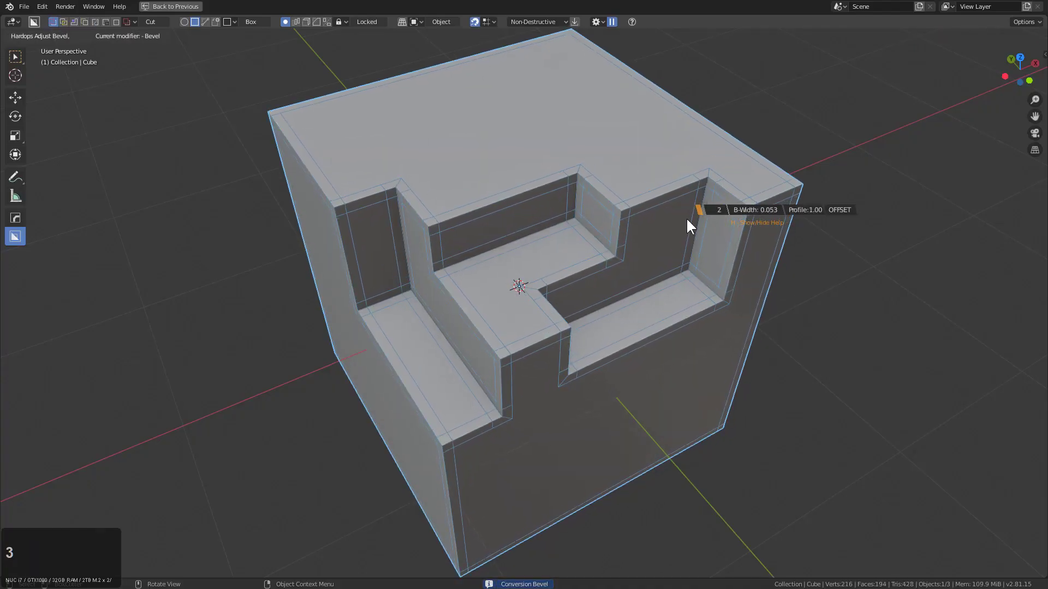
pyautogui.click(688, 227)
# Step: Set the bevel to two segments via the Hard Ops Add Modifier options
pyautogui.press('q')
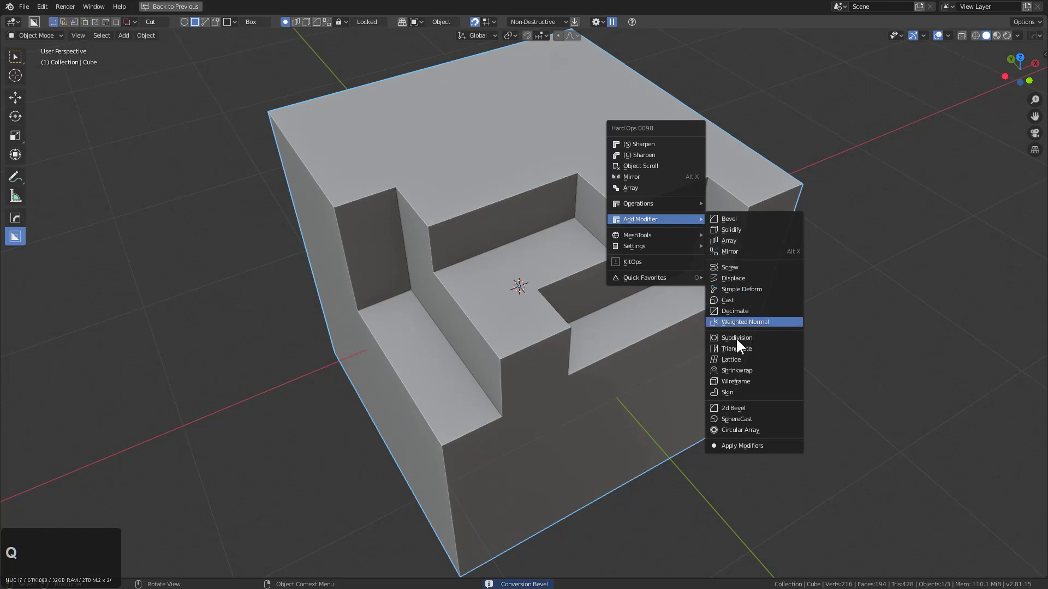
pyautogui.click(741, 357)
pyautogui.press('v')
pyautogui.click(656, 313)
pyautogui.press('ctrl+1')
pyautogui.press('2')
pyautogui.press('q')
pyautogui.click(703, 267)
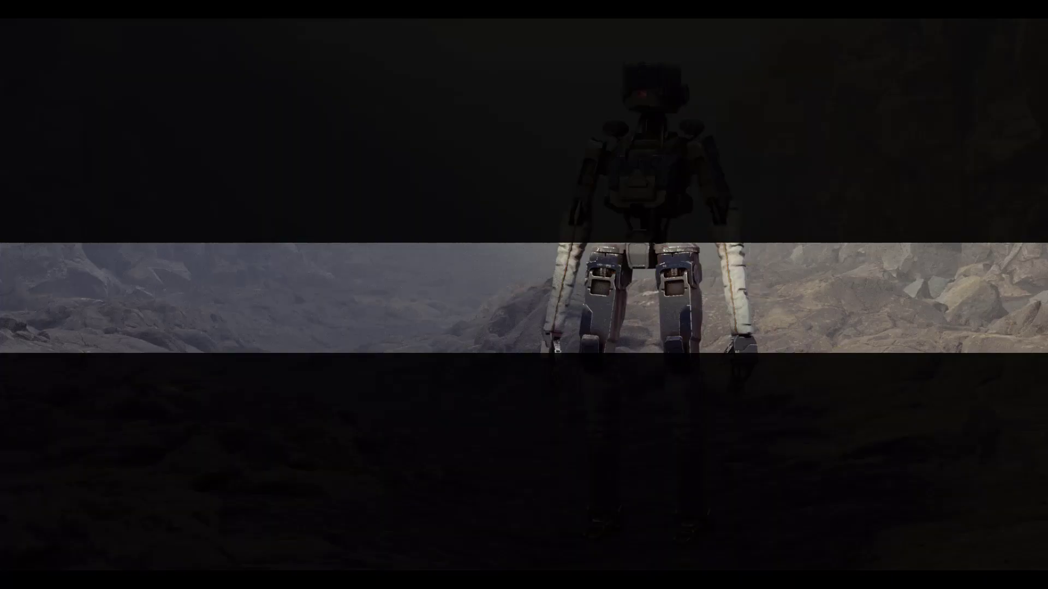
# Step: Mirror the cut-open cube across a chosen axis with Hard Ops Mirror
pyautogui.middleClick(555, 235)
pyautogui.press('x')
pyautogui.click(420, 330)
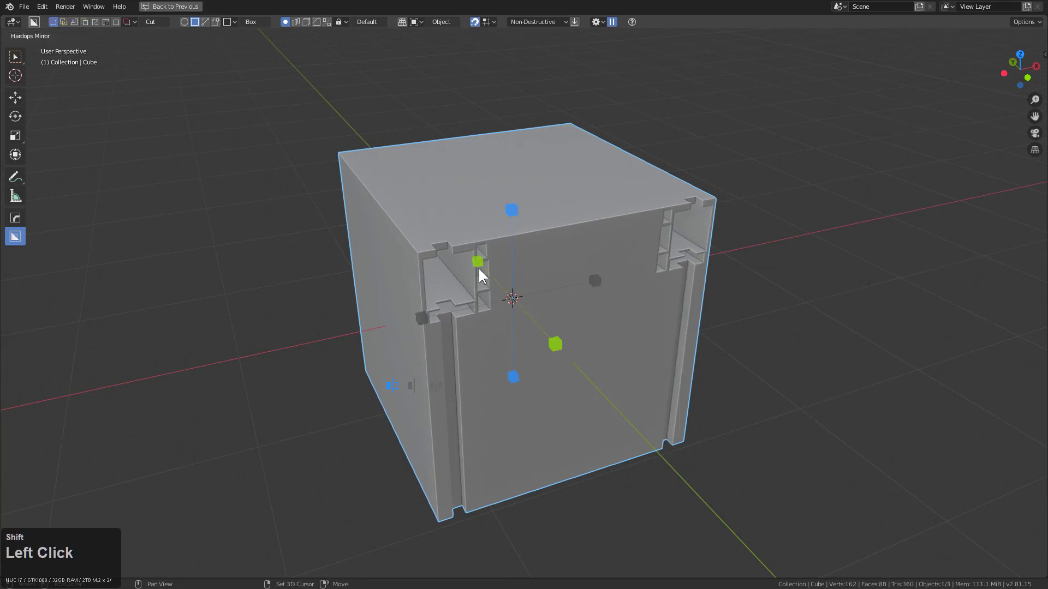
pyautogui.click(511, 216)
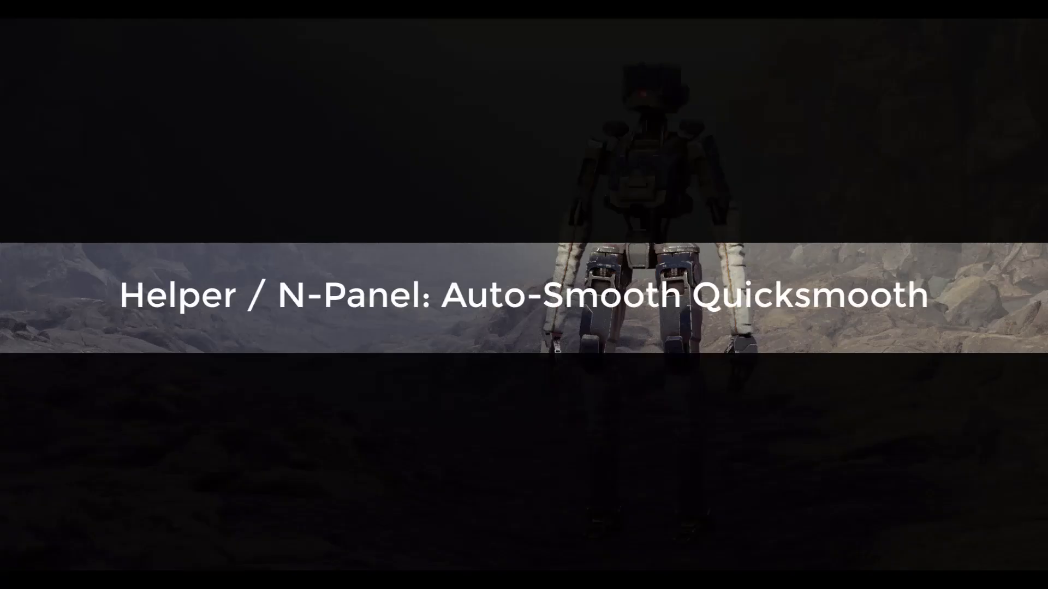
# Step: Switch Hard Ops sharpening to Auto Smooth at 30° and show the HOps sidebar helper
pyautogui.middleClick(722, 194)
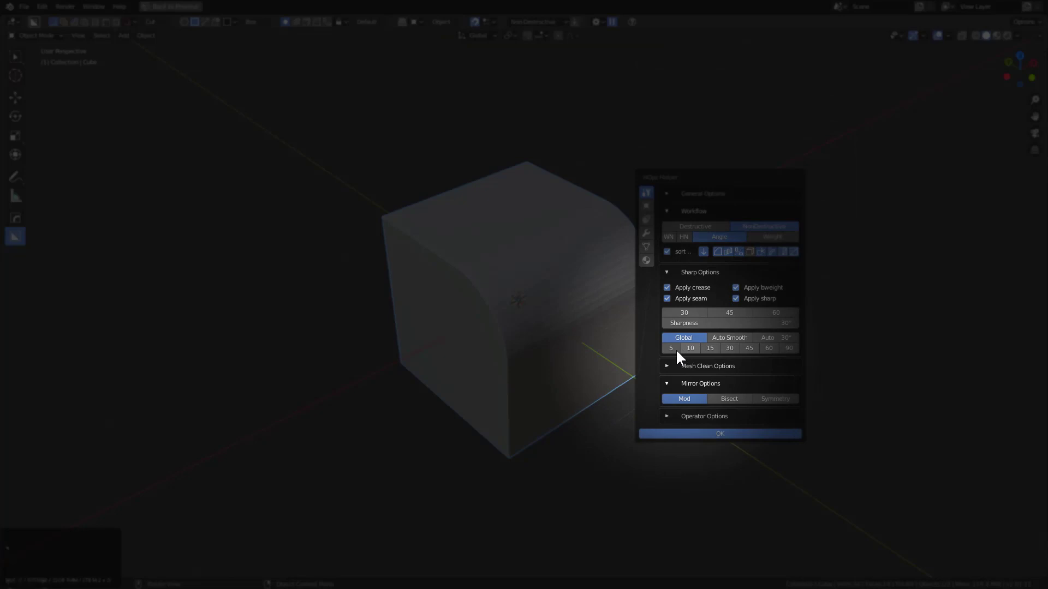
pyautogui.click(677, 363)
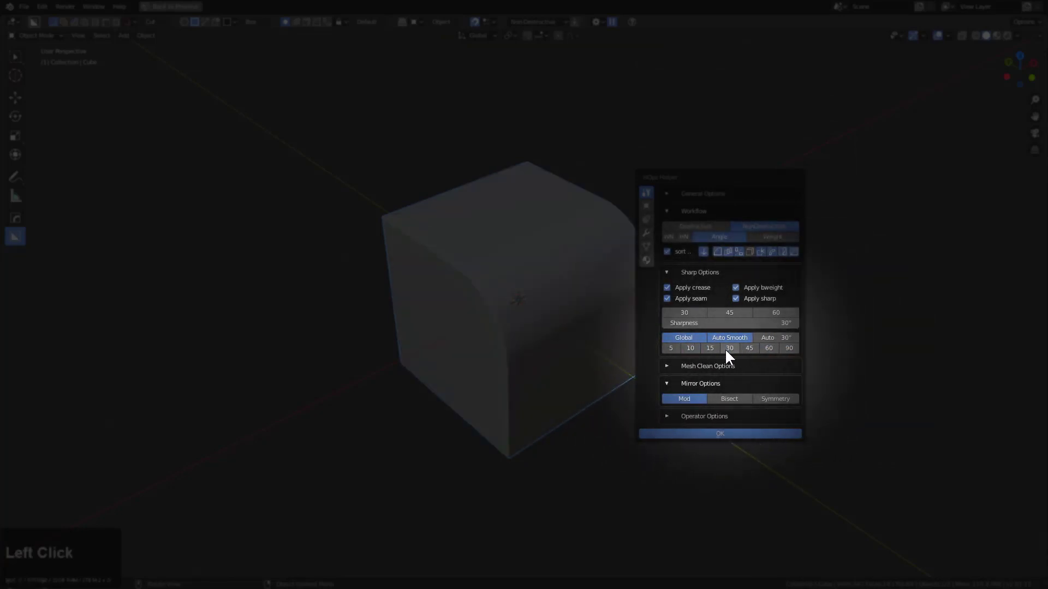
pyautogui.press('n')
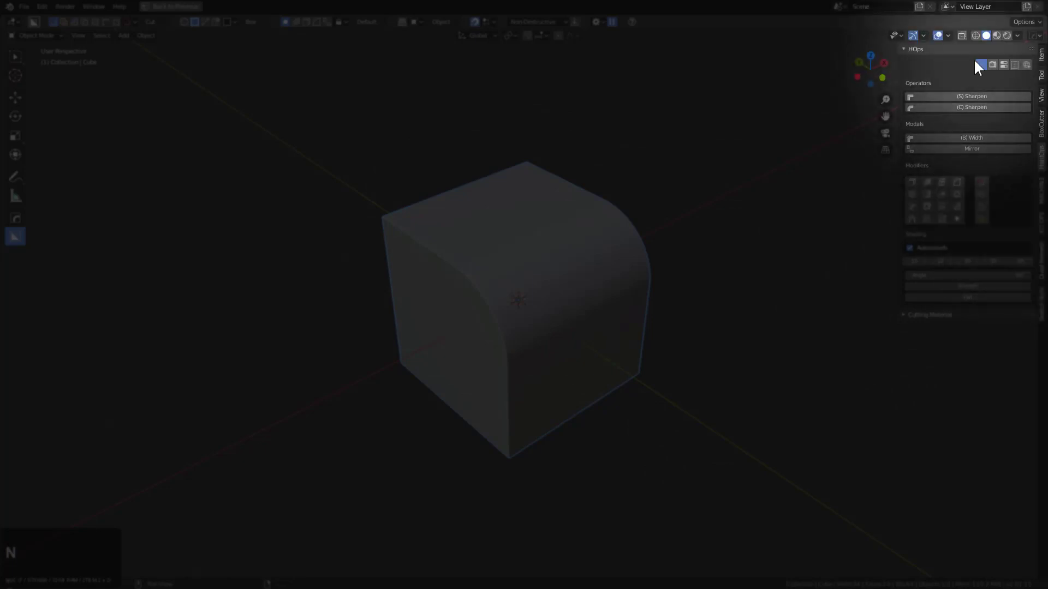
pyautogui.click(1003, 77)
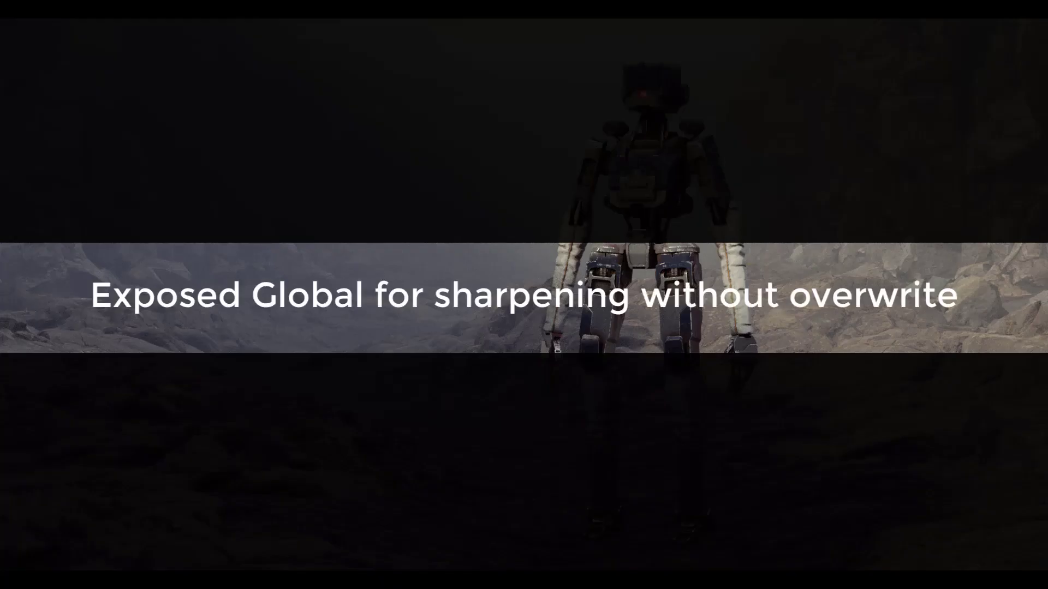
# Step: Apply Hard Ops C-Sharpen to the rounded cube so its curved edge shades smoothly
pyautogui.scroll(3)
pyautogui.click(948, 230)
pyautogui.middleClick(583, 239)
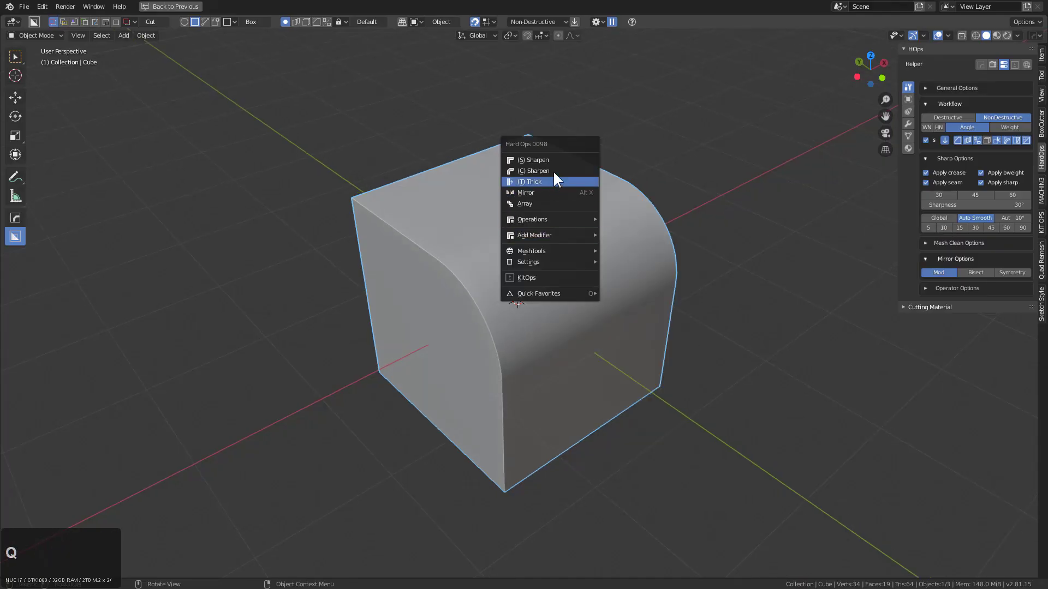
pyautogui.click(557, 176)
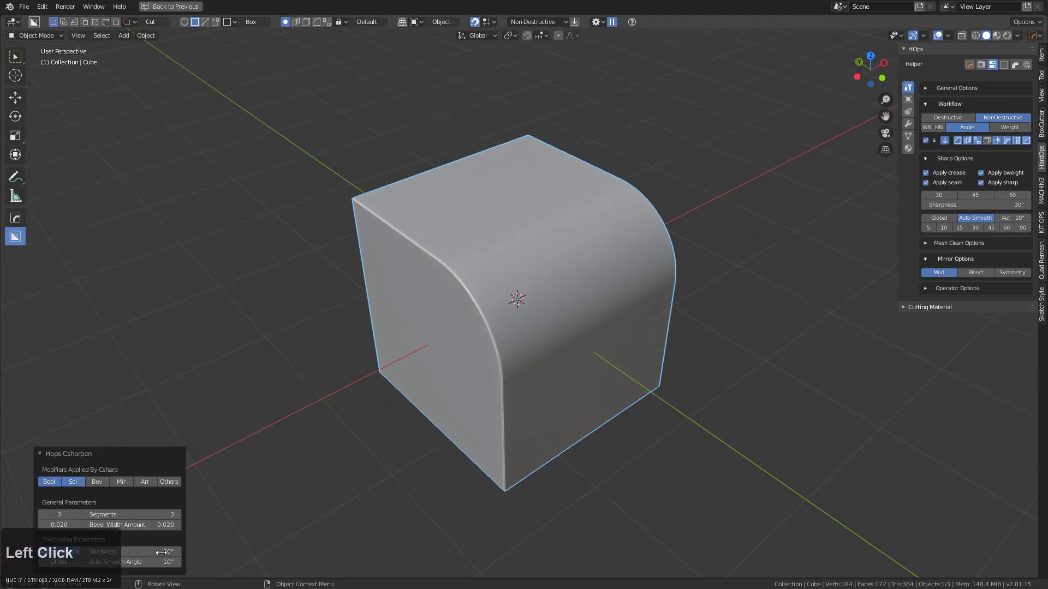
pyautogui.press('q')
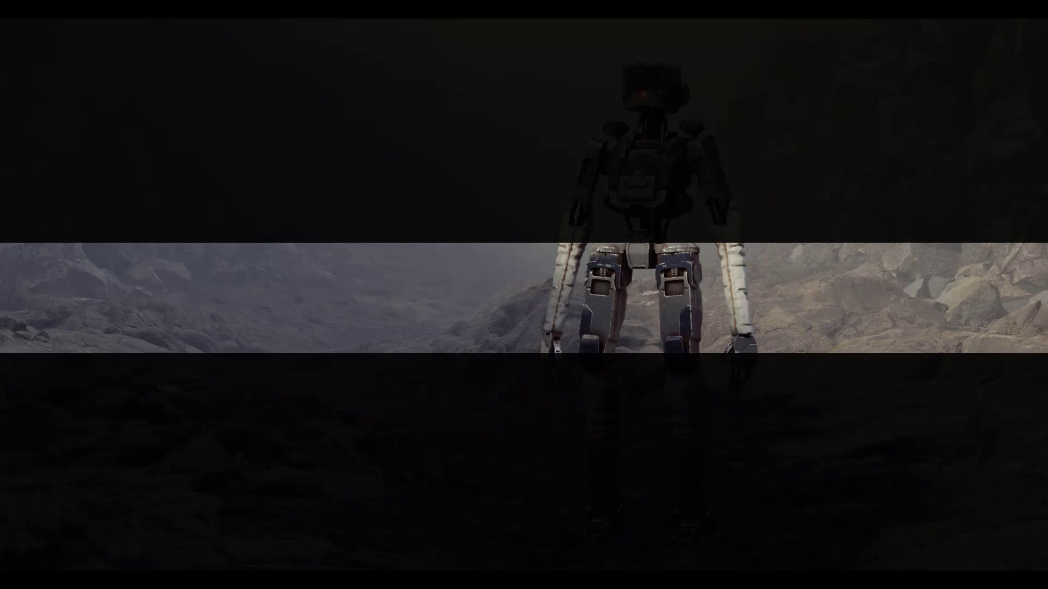
# Step: Cycle through the ring's modifiers with Bool Scroll > Object Scroll, then stop
pyautogui.click(548, 210)
pyautogui.press('q')
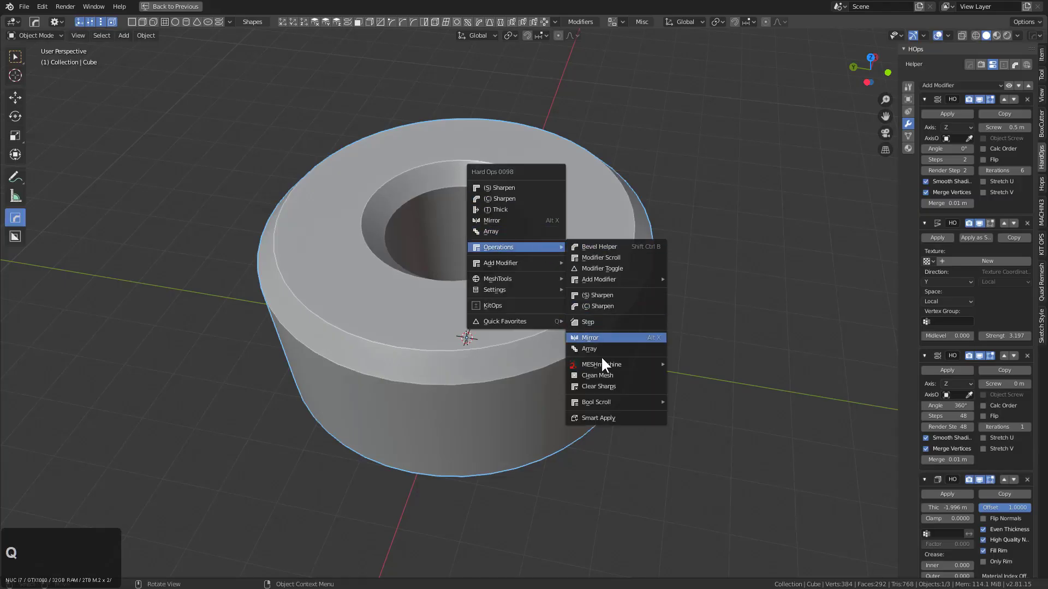
pyautogui.click(685, 409)
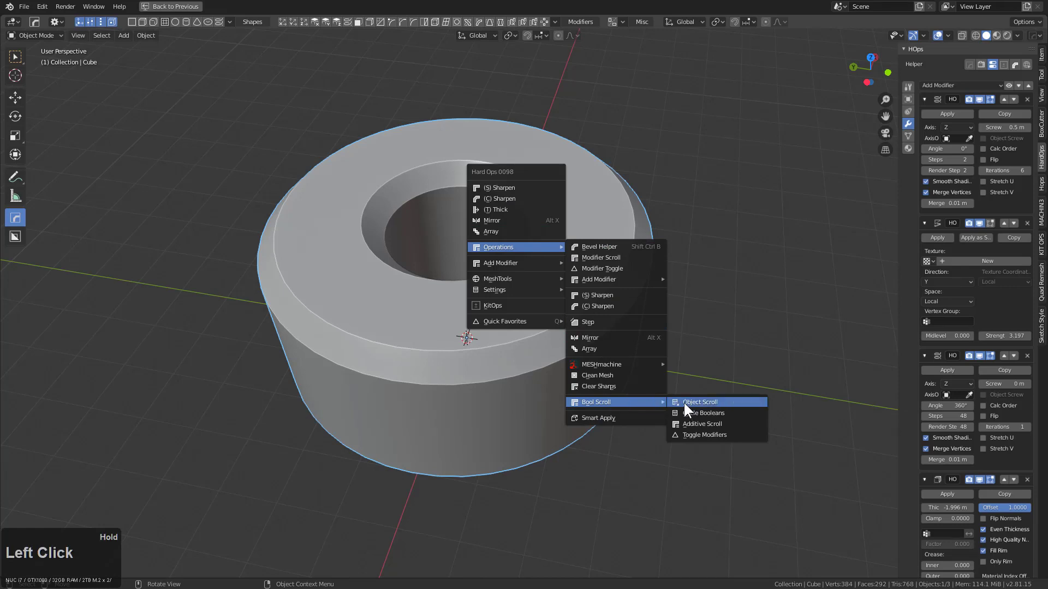
pyautogui.scroll(3)
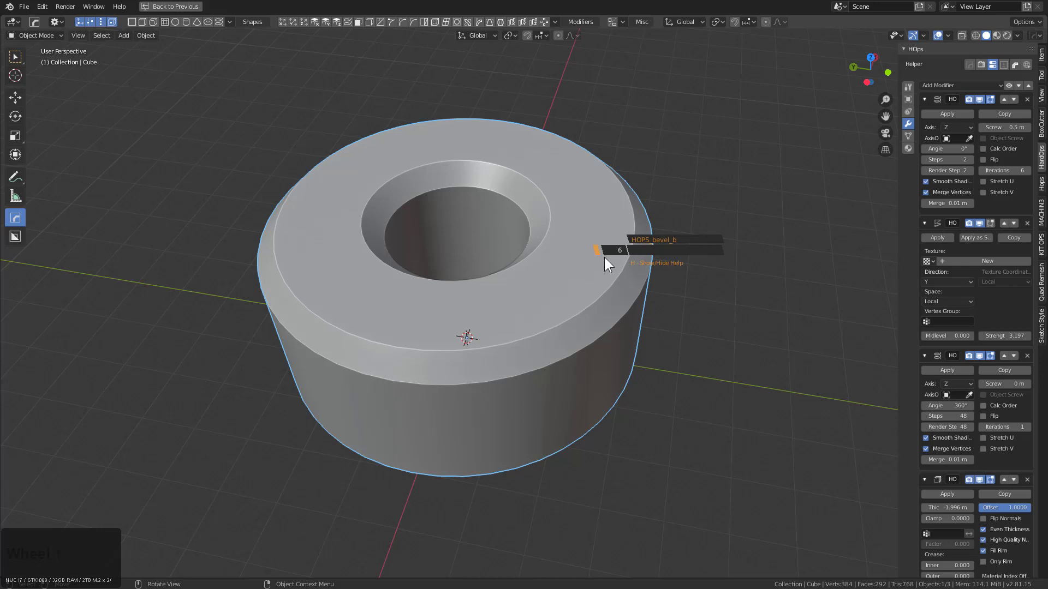
pyautogui.rightClick(606, 265)
# Step: C-Sharpen the ring so its edges get a three-segment bevel of about 0.32 m
pyautogui.middleClick(577, 256)
pyautogui.press('q')
pyautogui.click(533, 212)
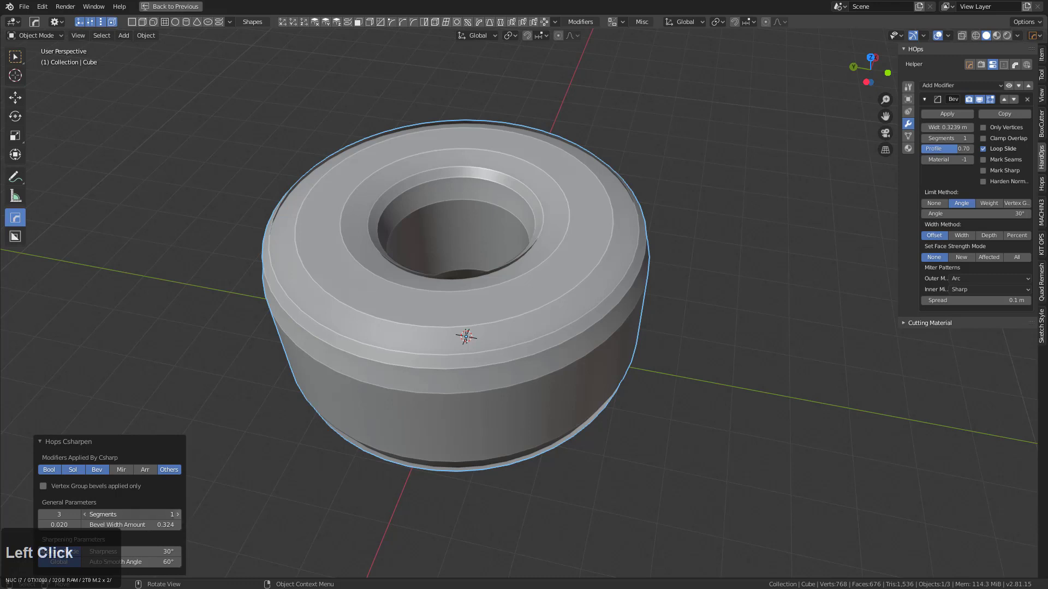
pyautogui.click(185, 517)
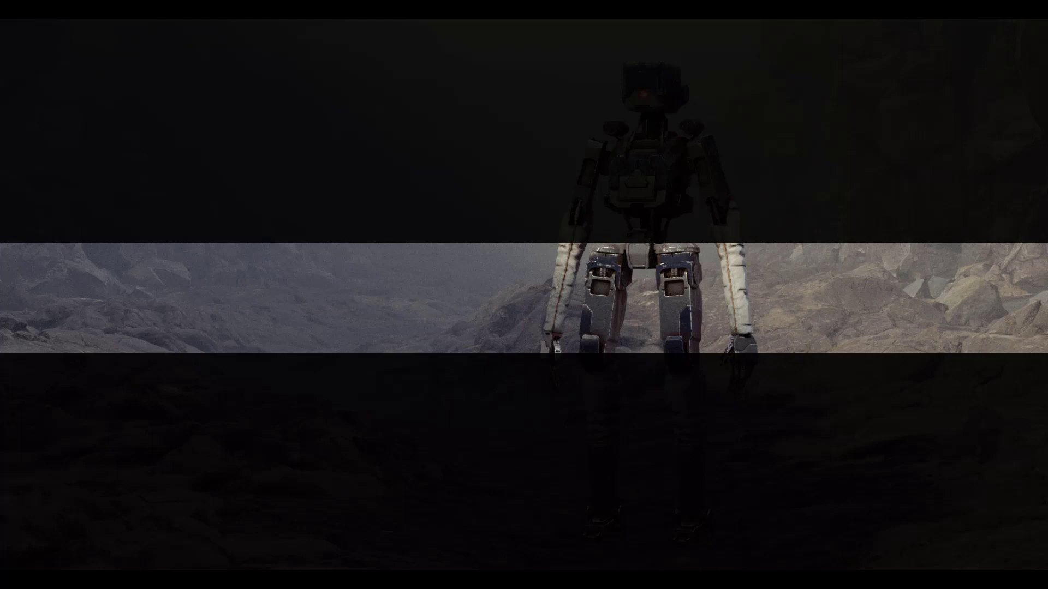
# Step: Step through the ring's screw and bevel modifiers with Modifier Scroll, then cancel
pyautogui.press('Escape')
pyautogui.press('q')
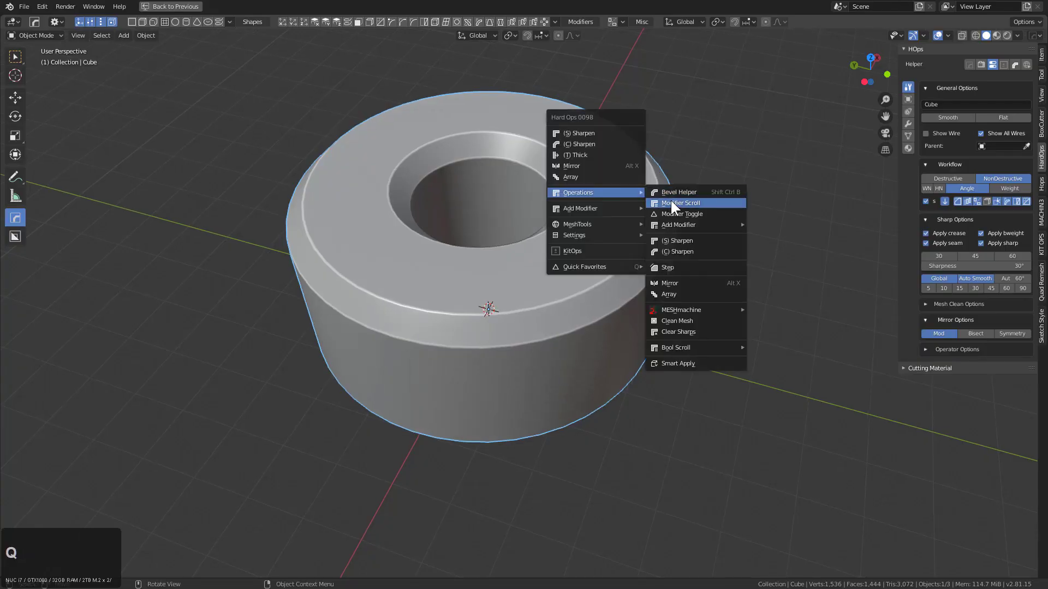
pyautogui.click(671, 209)
pyautogui.scroll(3)
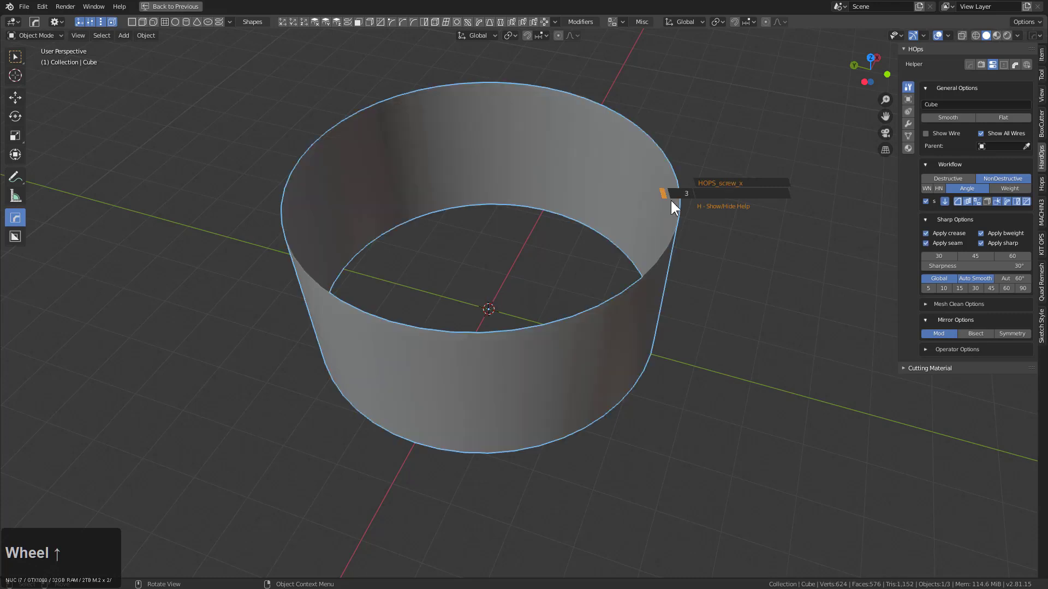
pyautogui.press('z')
pyautogui.scroll(3)
pyautogui.rightClick(671, 208)
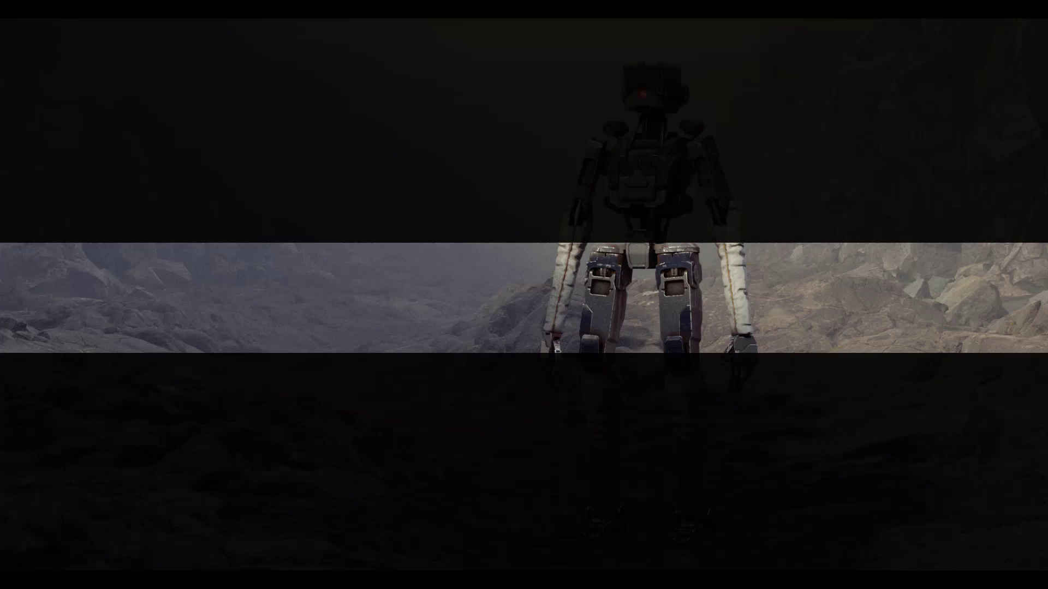
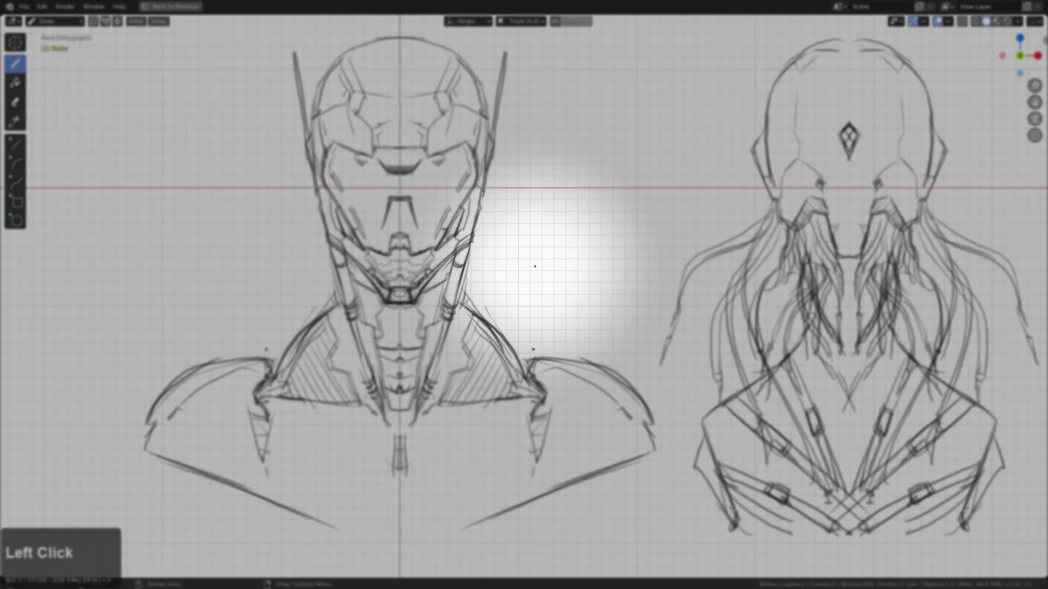
# Step: Show the Hard Ops grease pencil options, then restore the toolbar via Settings > Show Toolbar
pyautogui.press('q')
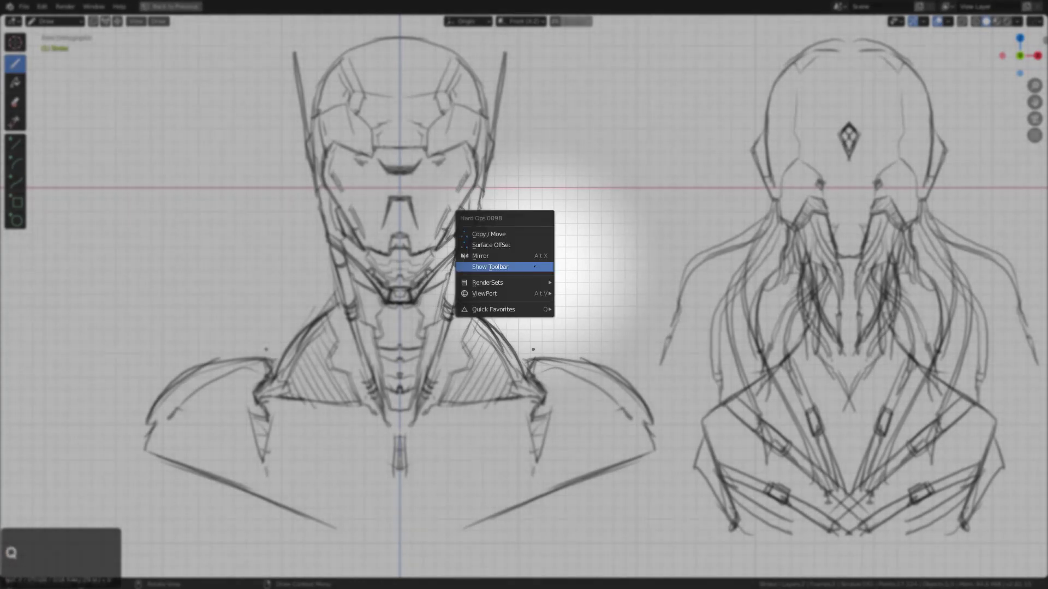
pyautogui.click(536, 275)
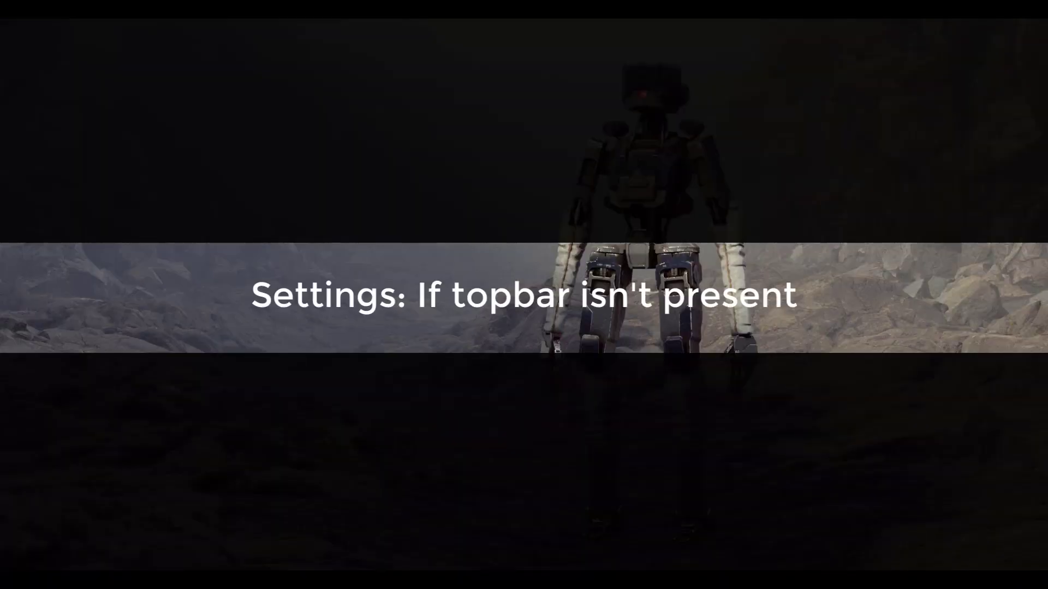
pyautogui.press('q')
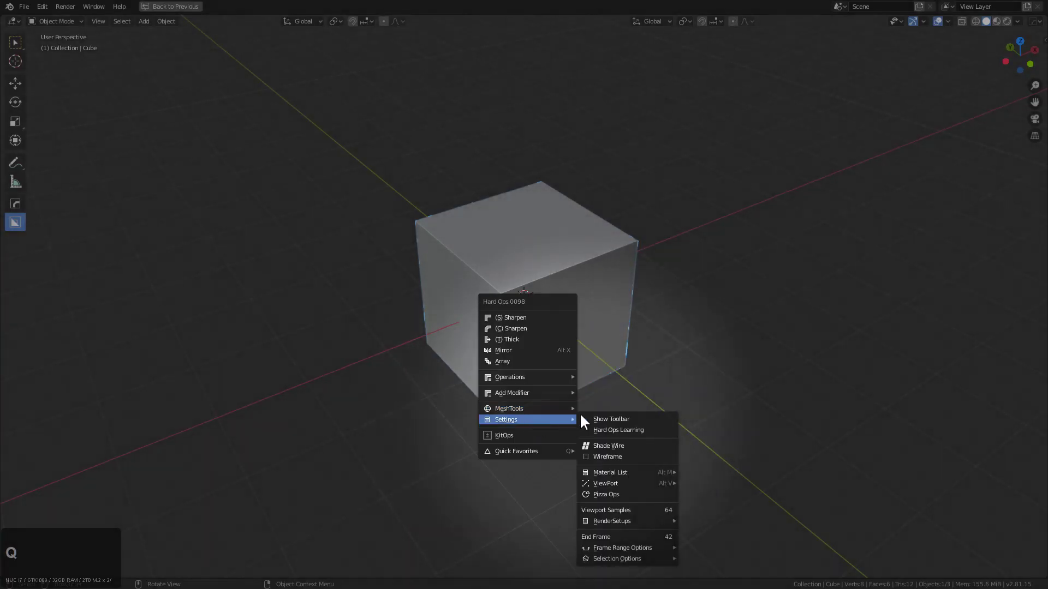